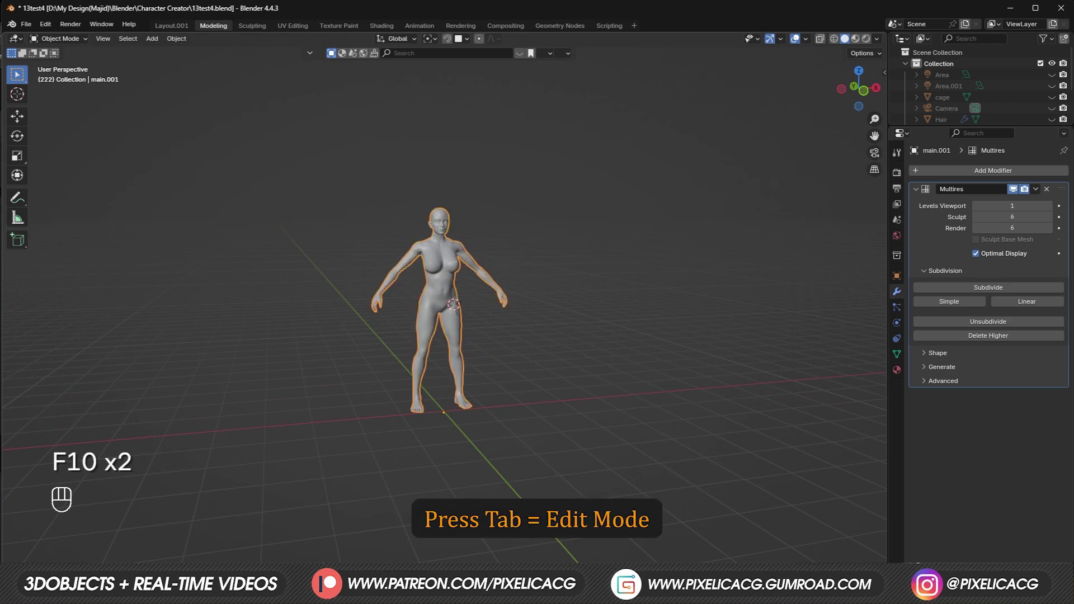
Step: Enter Edit Mode on the character mesh and view the shoulder from the front
key(Tab)
key(alt+2)
click(590, 145)
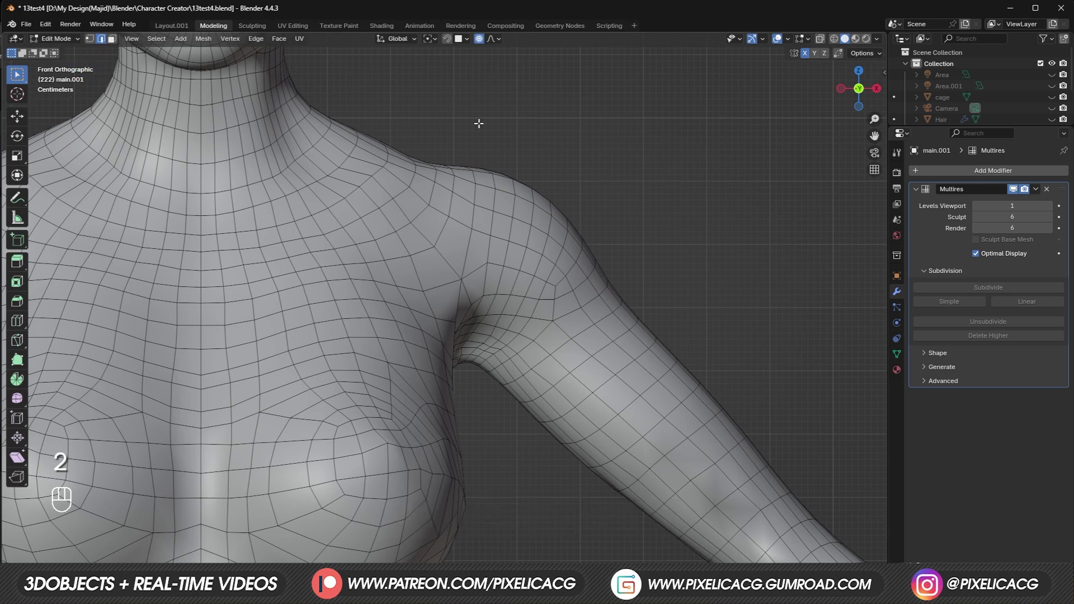
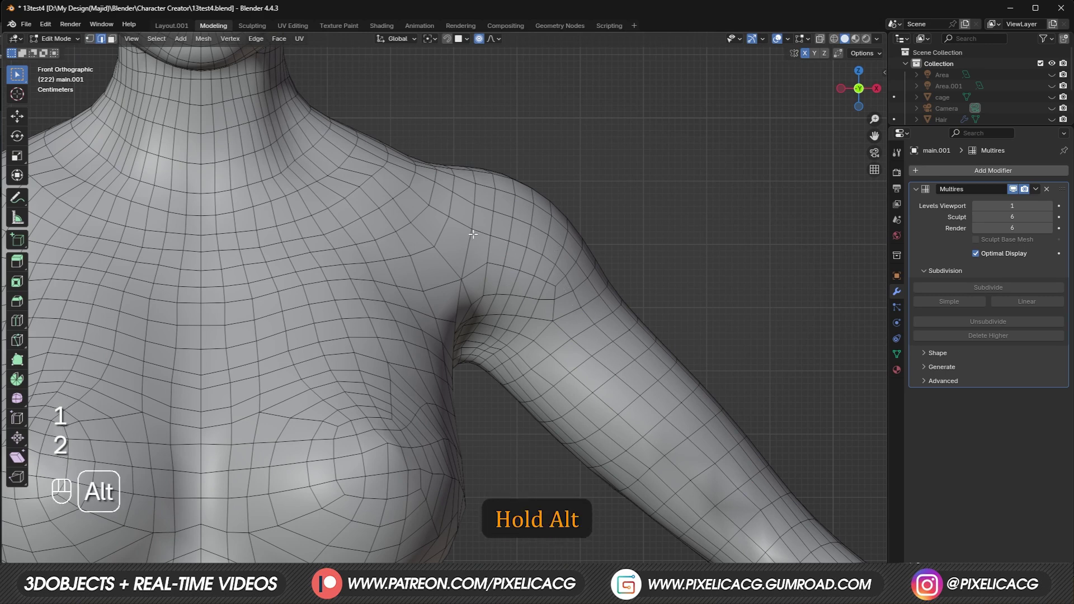
Step: Select the edge loop running over the shoulder into the armpit
click(475, 242)
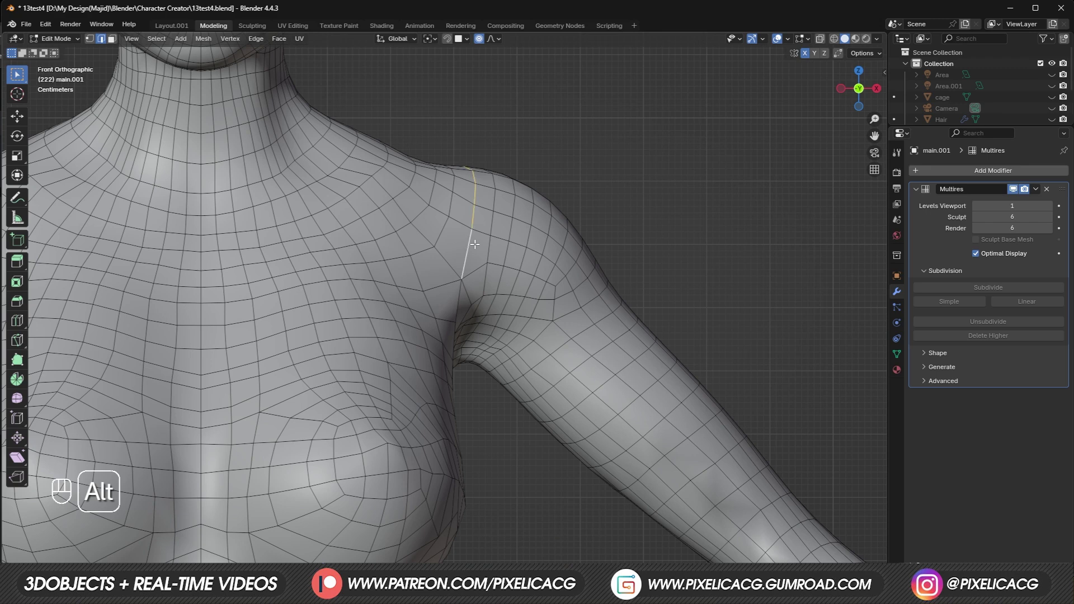
click(496, 246)
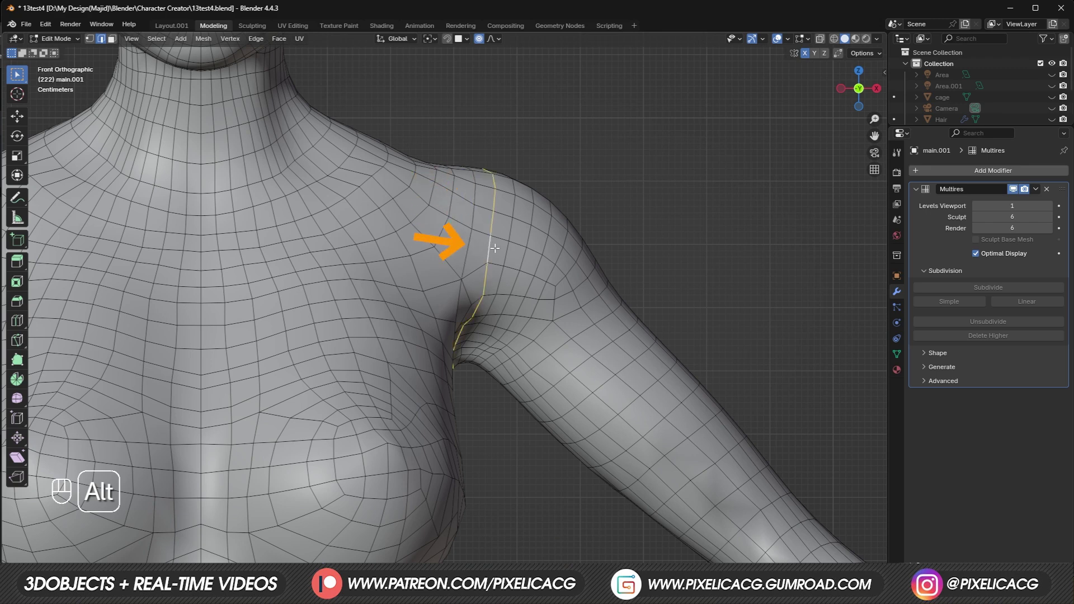
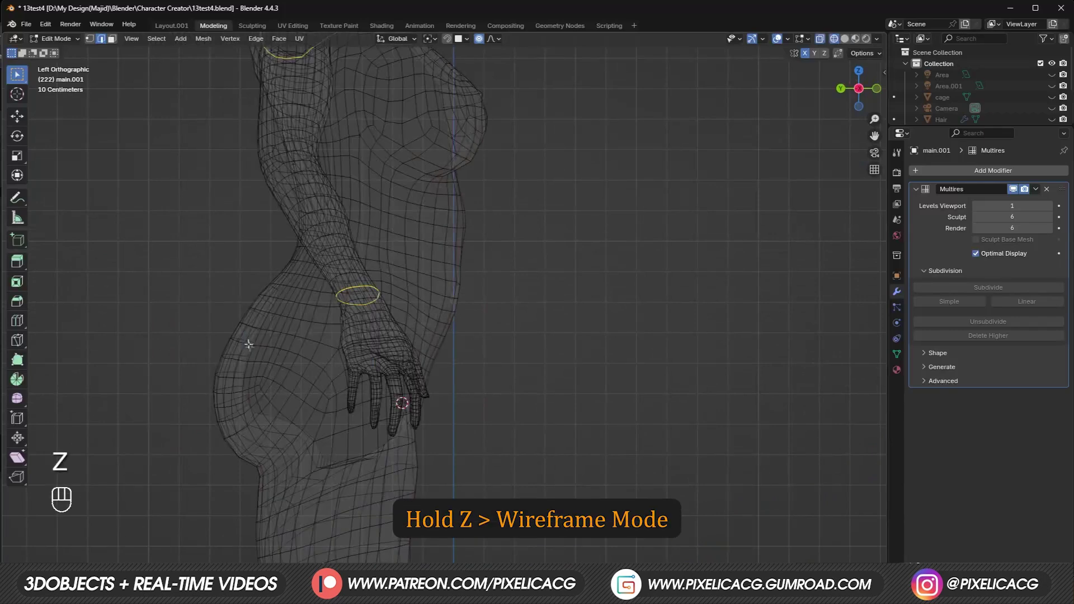
Step: Mark the selected shoulder and wrist loops as UV seams via the UV Mapping menu
middle_click(397, 379)
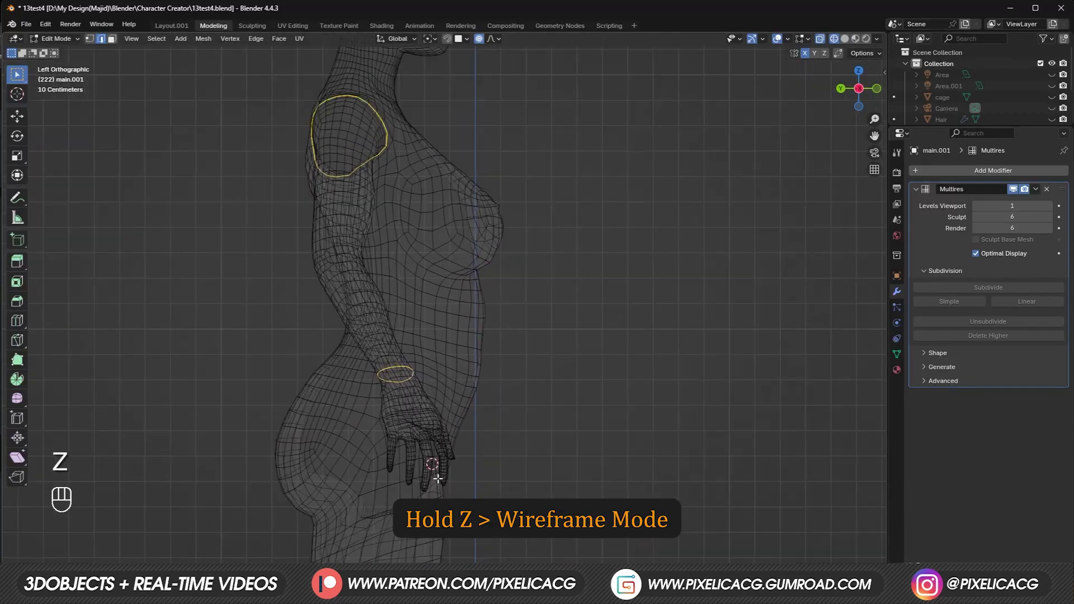
drag(399, 187, 482, 333)
key(z)
drag(538, 346, 538, 286)
key(u)
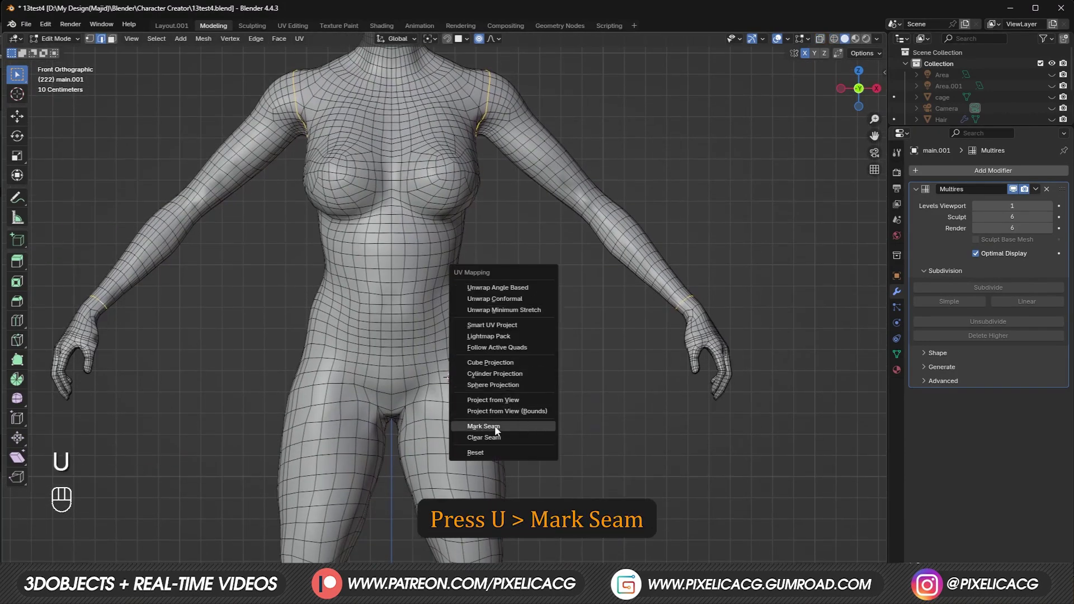
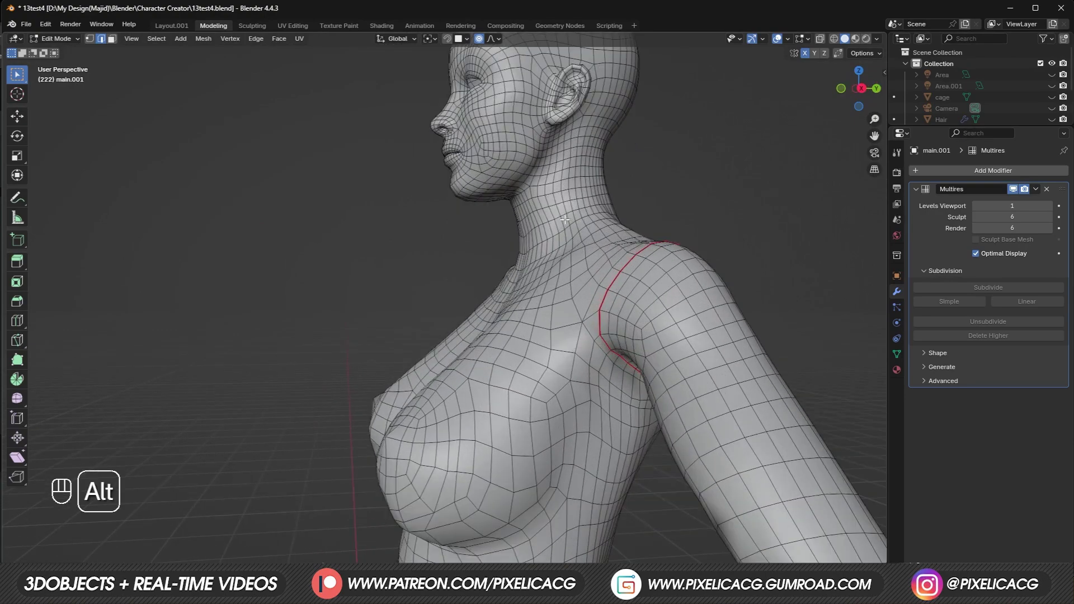
Step: Inspect the shoulder seam and select the edge loop around the neck
drag(545, 212, 499, 261)
middle_click(515, 247)
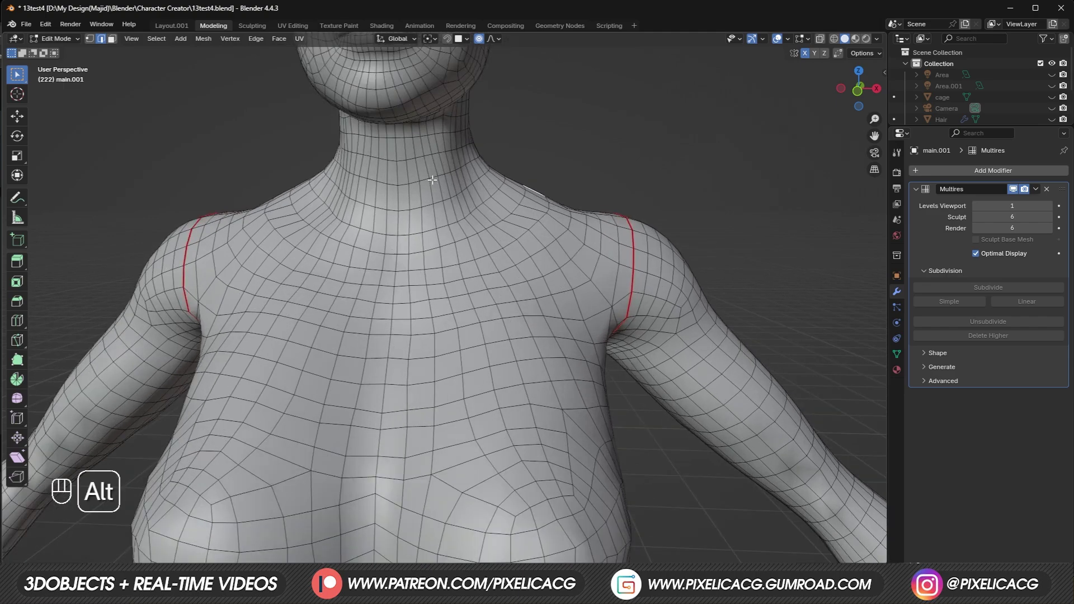
click(663, 407)
drag(457, 478, 438, 284)
middle_click(438, 285)
middle_click(484, 347)
drag(493, 343, 627, 328)
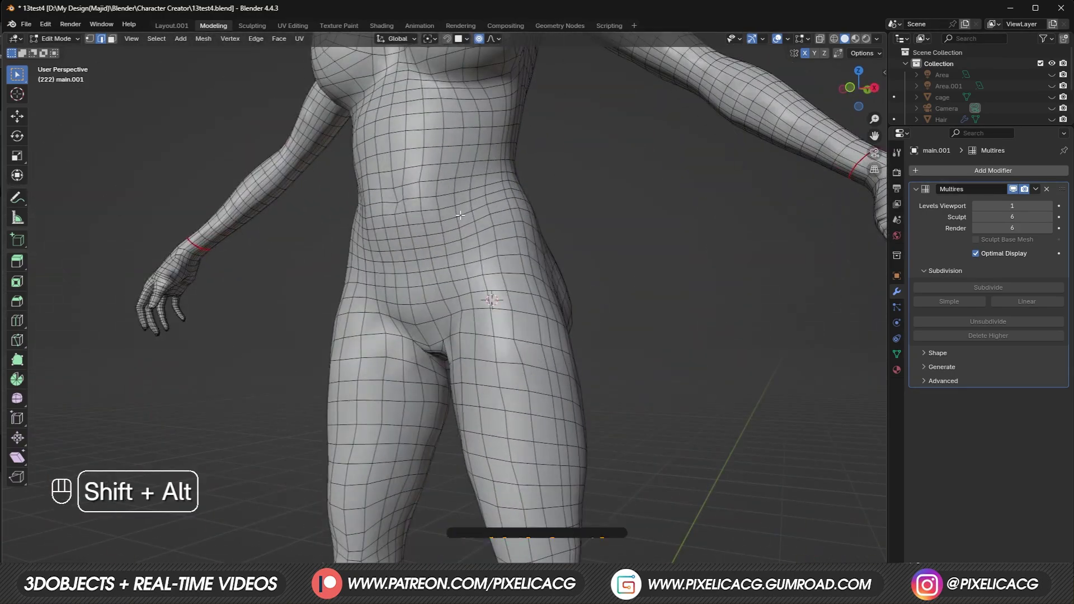
click(462, 213)
key(ctrl+shift+alt+z)
Step: Select the hip loop and mark the neck and hip loops as UV seams, checking all round
drag(609, 316, 433, 312)
drag(428, 313, 432, 313)
drag(502, 315, 550, 315)
middle_click(619, 312)
click(523, 304)
key(u)
drag(540, 357, 603, 345)
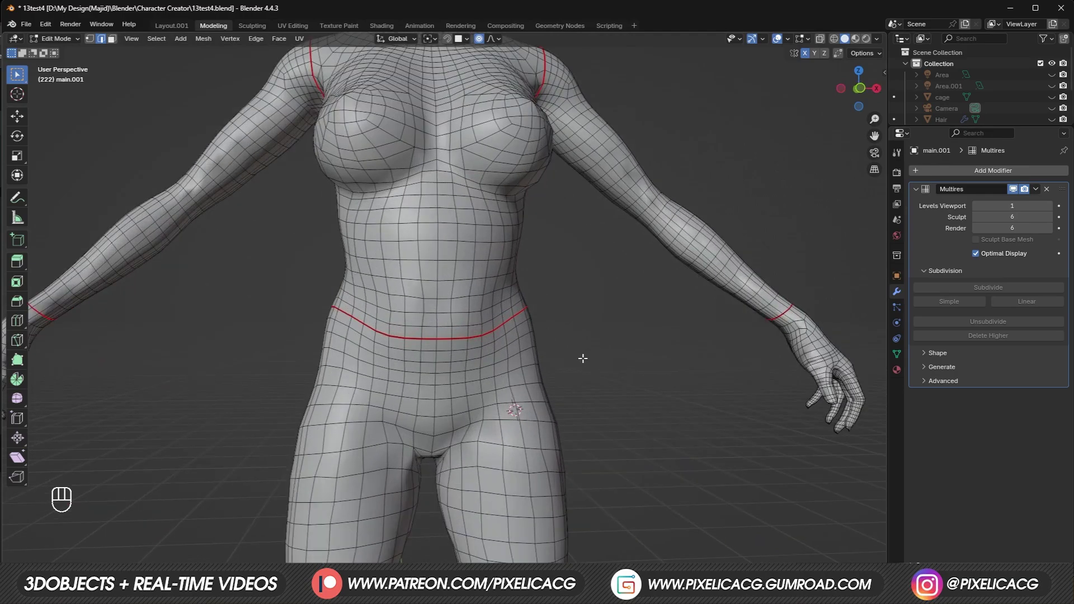
drag(581, 355, 315, 358)
middle_click(392, 275)
drag(402, 277, 515, 329)
drag(576, 325, 672, 259)
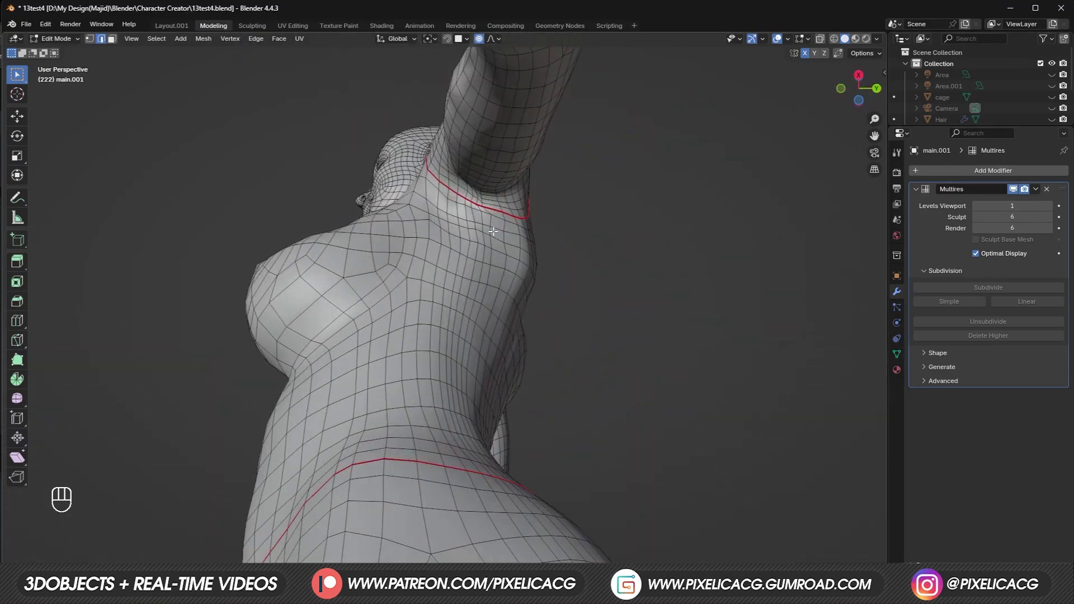
Step: Pick the shortest edge path down the back, undoing a wrong pick
drag(501, 235, 490, 229)
middle_click(497, 204)
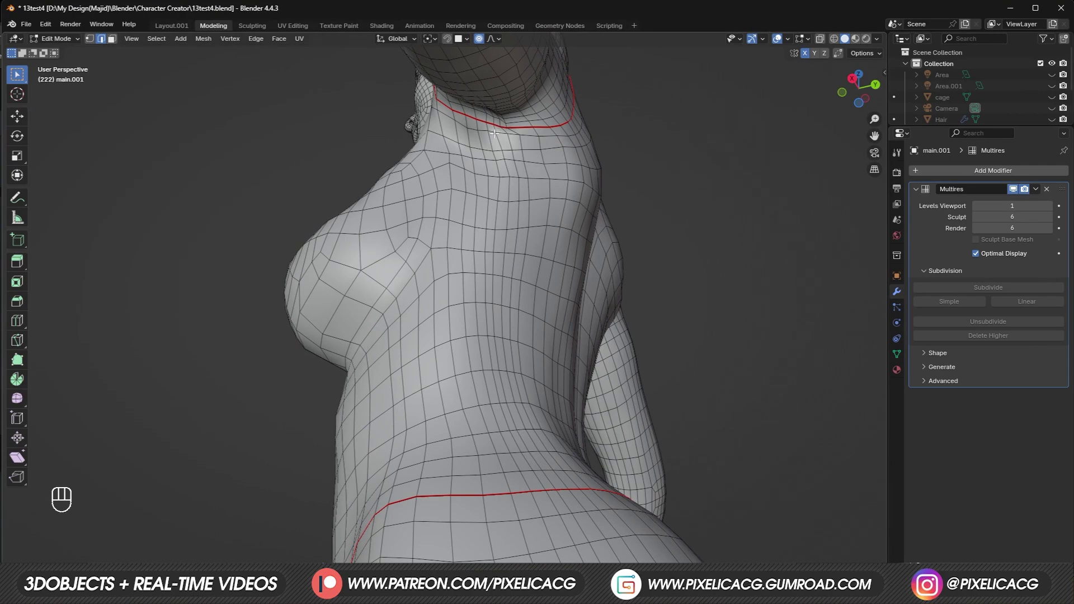
middle_click(511, 337)
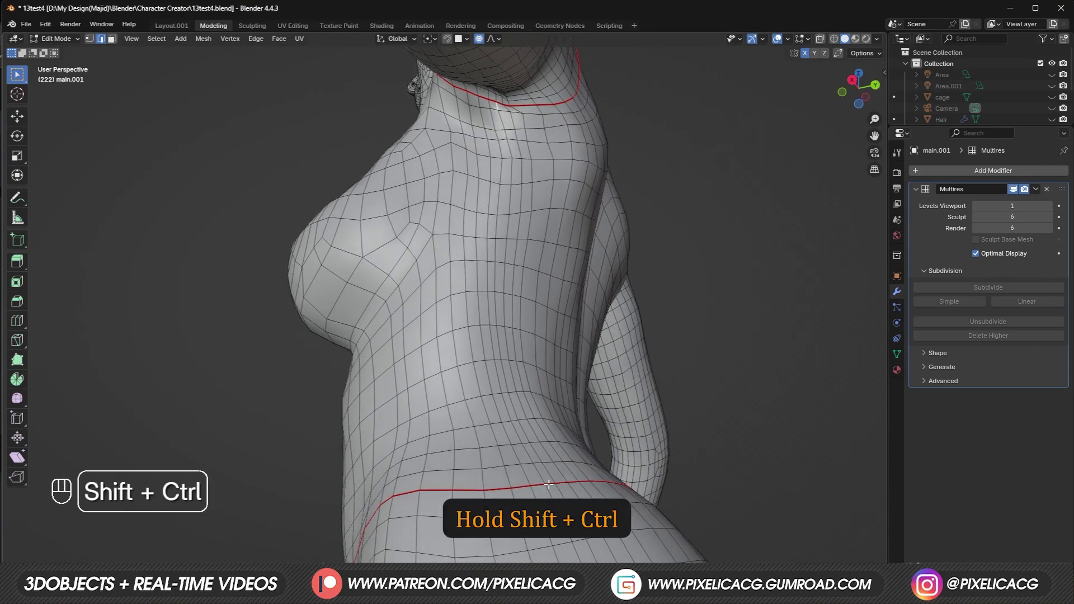
click(554, 476)
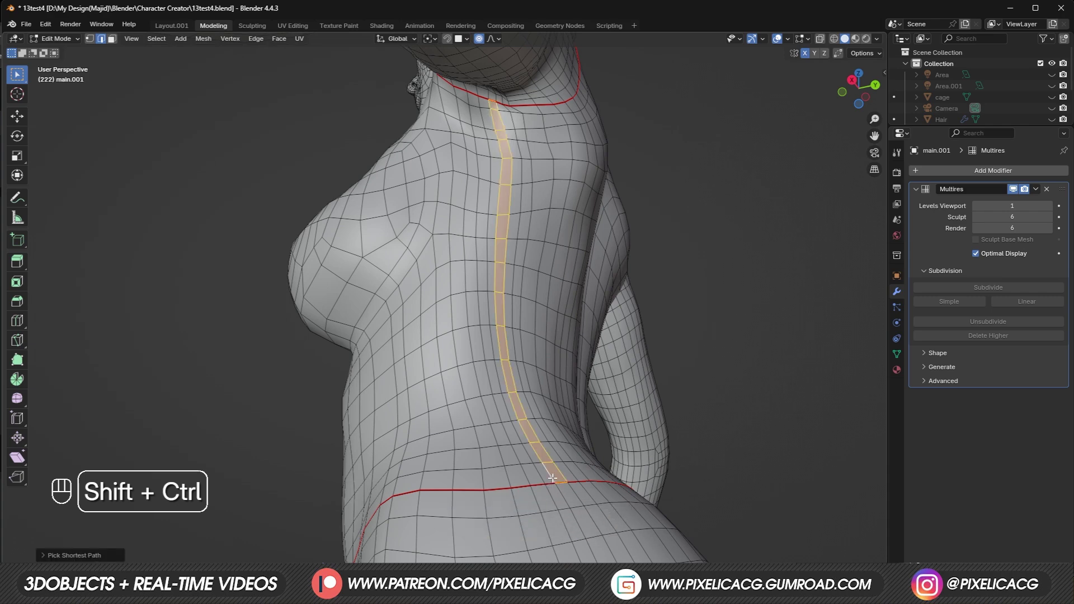
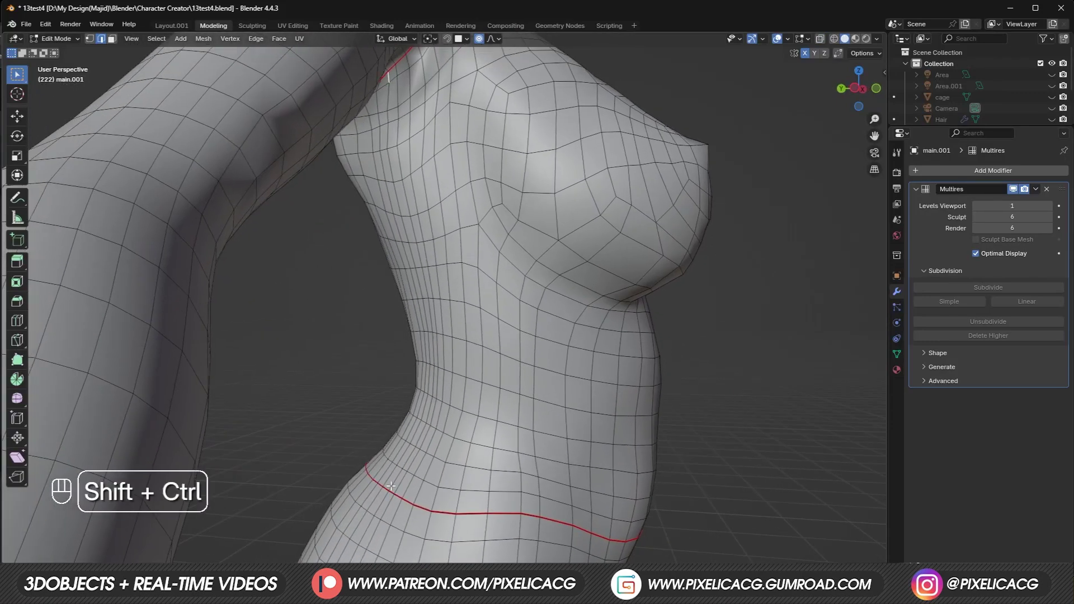
key(ctrl+z)
Step: Select the edge path down the torso side to the hip and mark it as a seam
click(389, 477)
drag(429, 407, 362, 411)
drag(362, 411, 423, 416)
click(484, 415)
key(z)
drag(403, 419, 445, 418)
drag(550, 462, 555, 458)
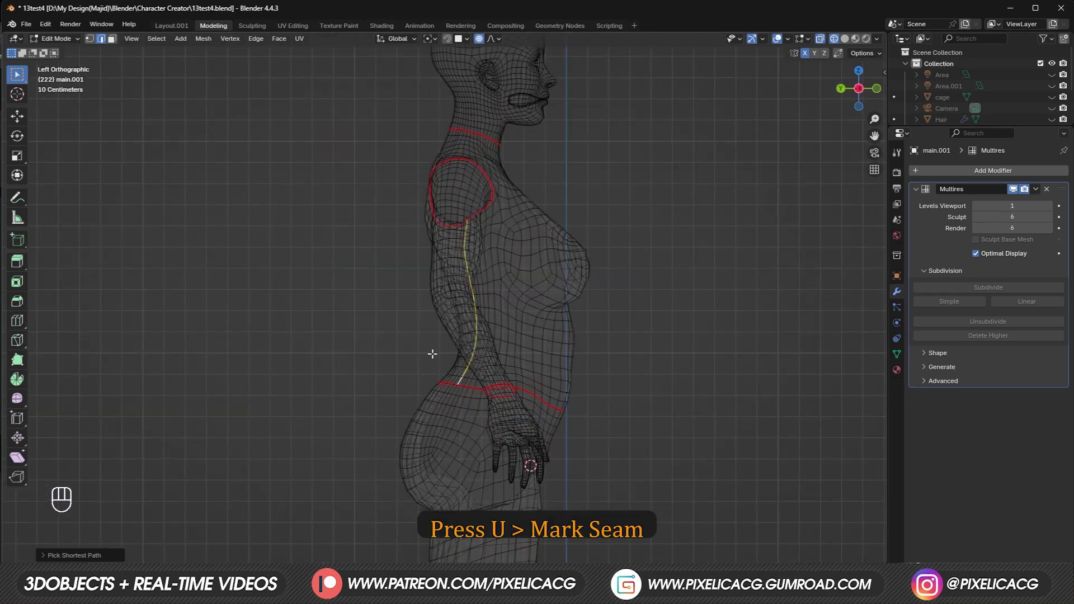
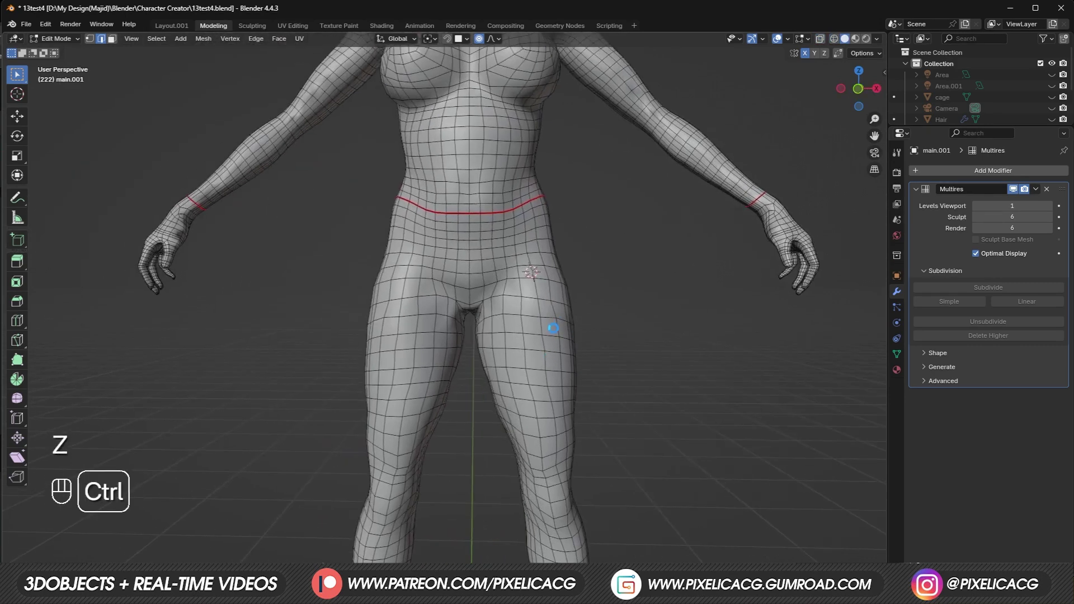
Step: Frame the feet and select the edge loop circling the ankle
key(F10)
drag(533, 446, 493, 274)
drag(503, 482, 437, 360)
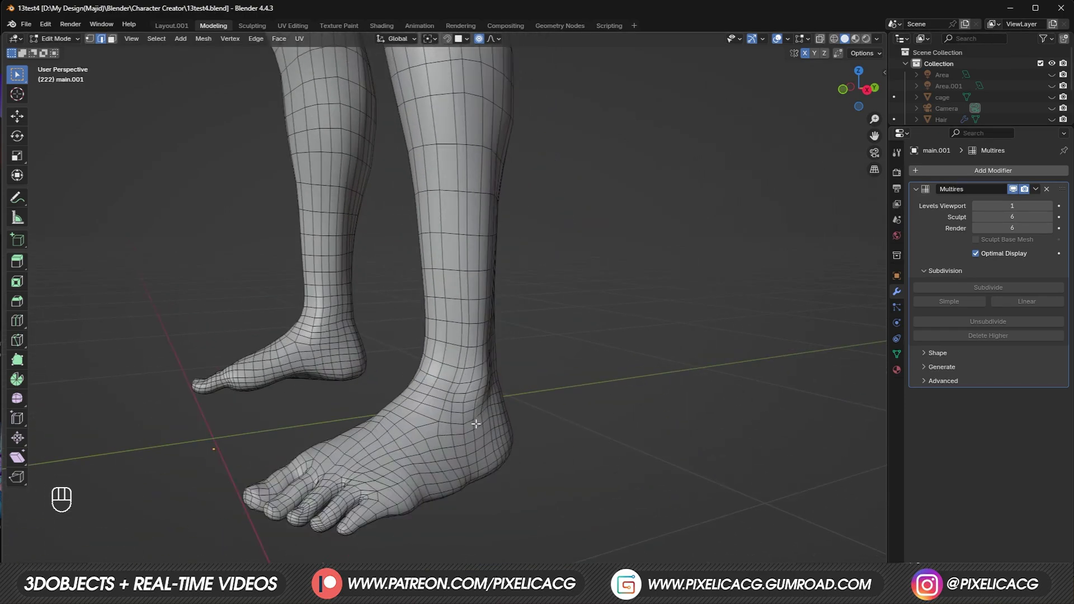
middle_click(474, 416)
key(alt+F10)
click(406, 381)
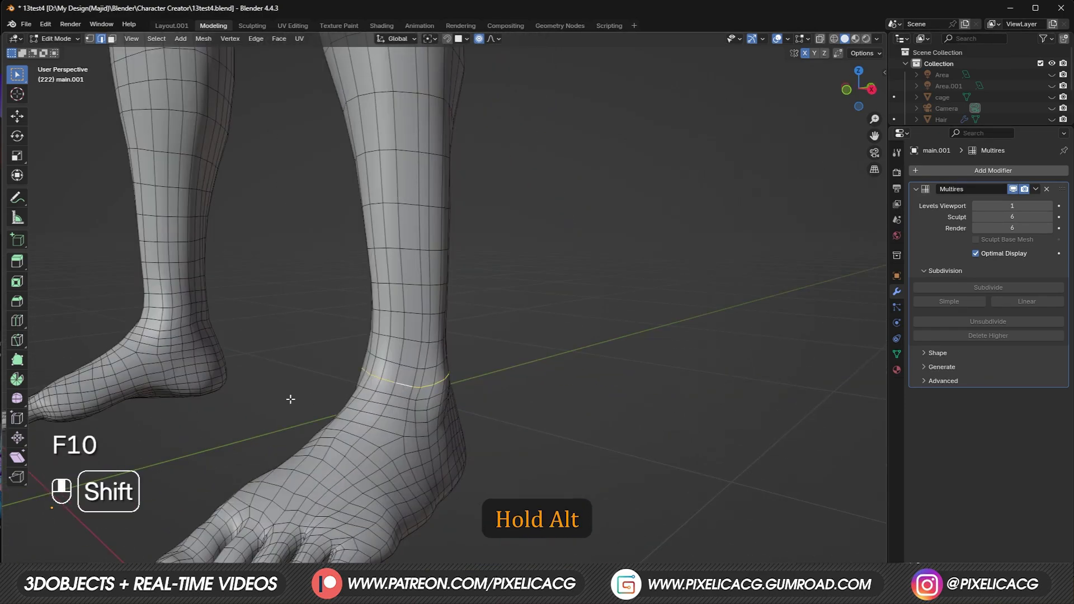
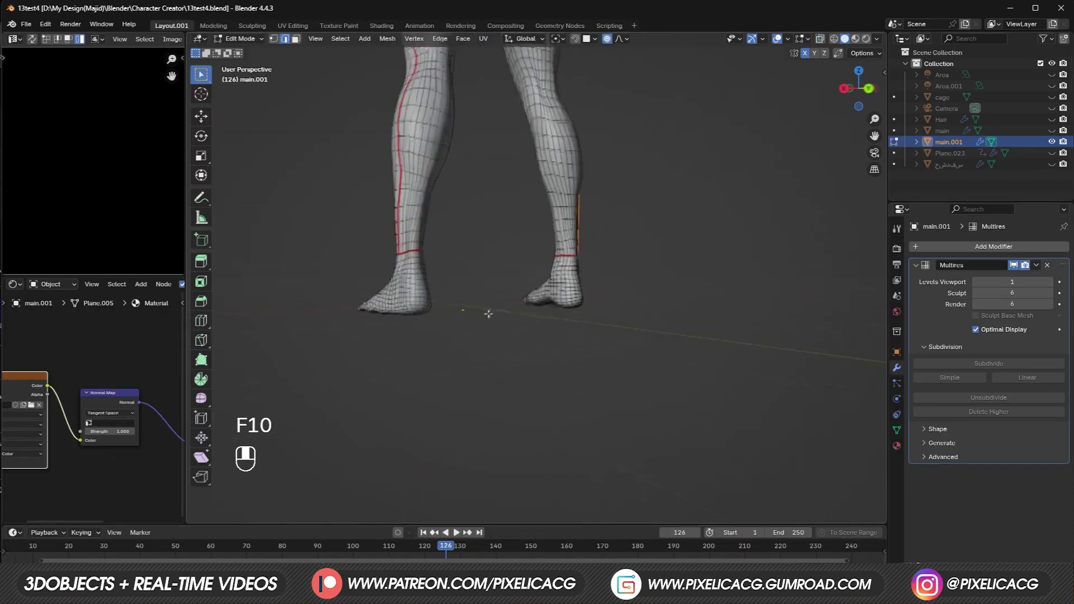
Step: Extend the selection down the heel and along the toes, then mark them as seams
middle_click(467, 317)
middle_click(437, 313)
middle_click(640, 305)
middle_click(540, 322)
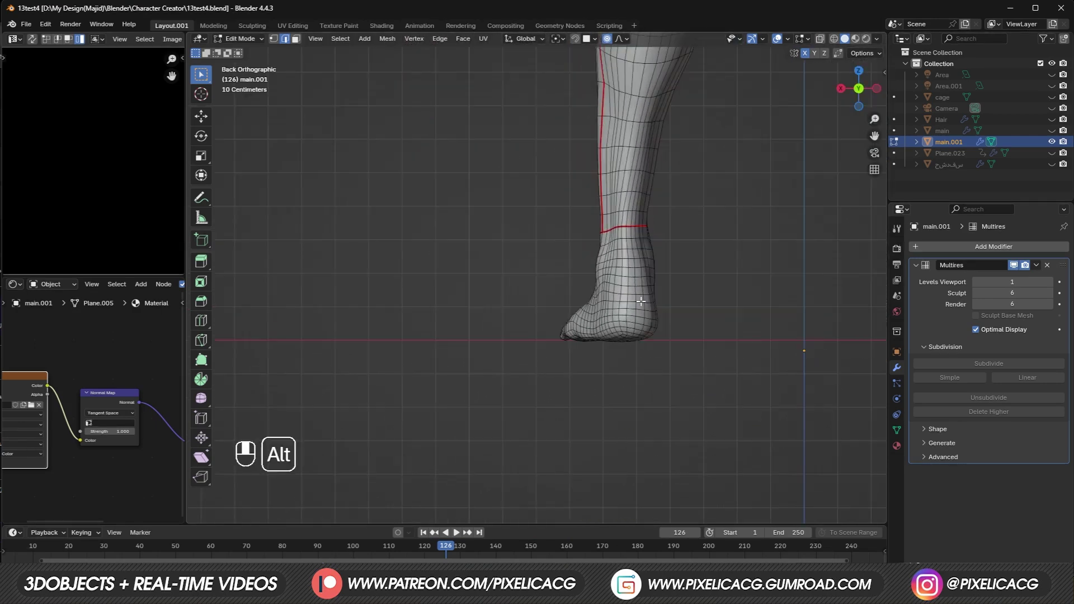
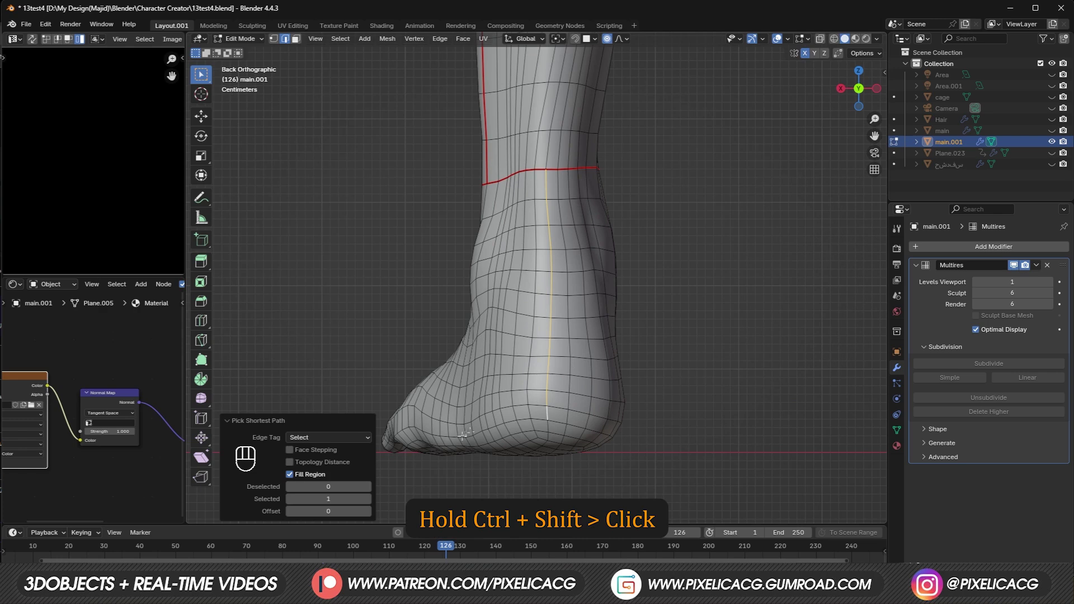
click(538, 415)
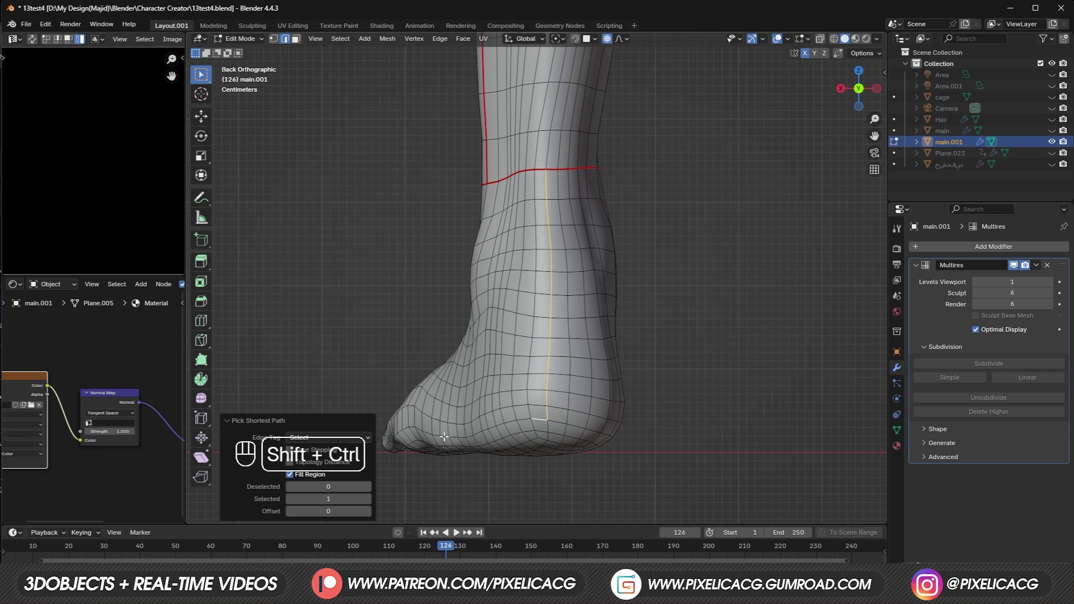
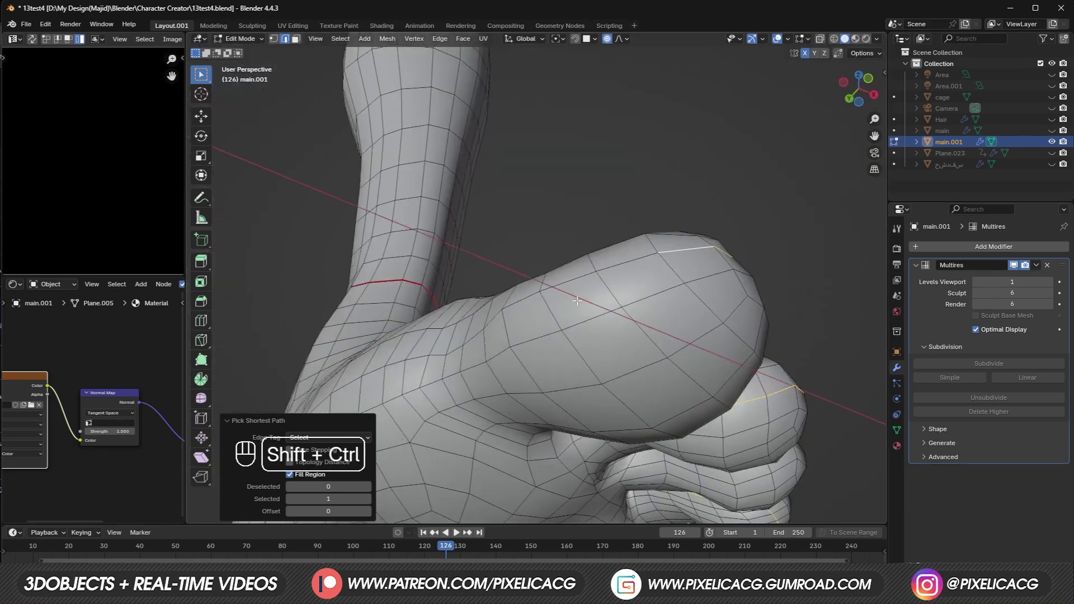
drag(529, 324, 499, 399)
drag(511, 420, 415, 416)
drag(380, 409, 505, 413)
key(u)
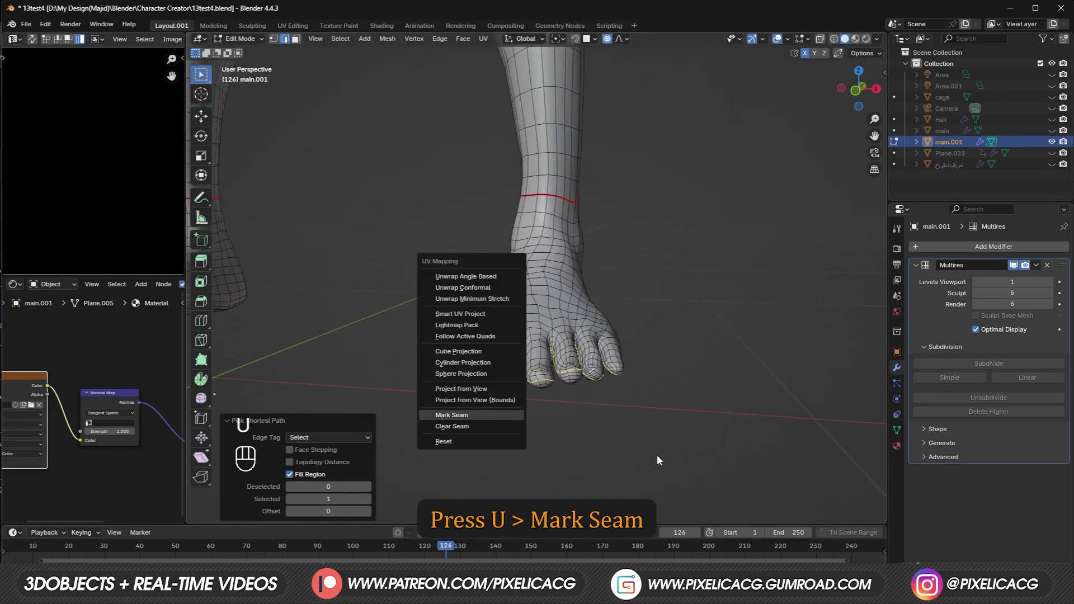
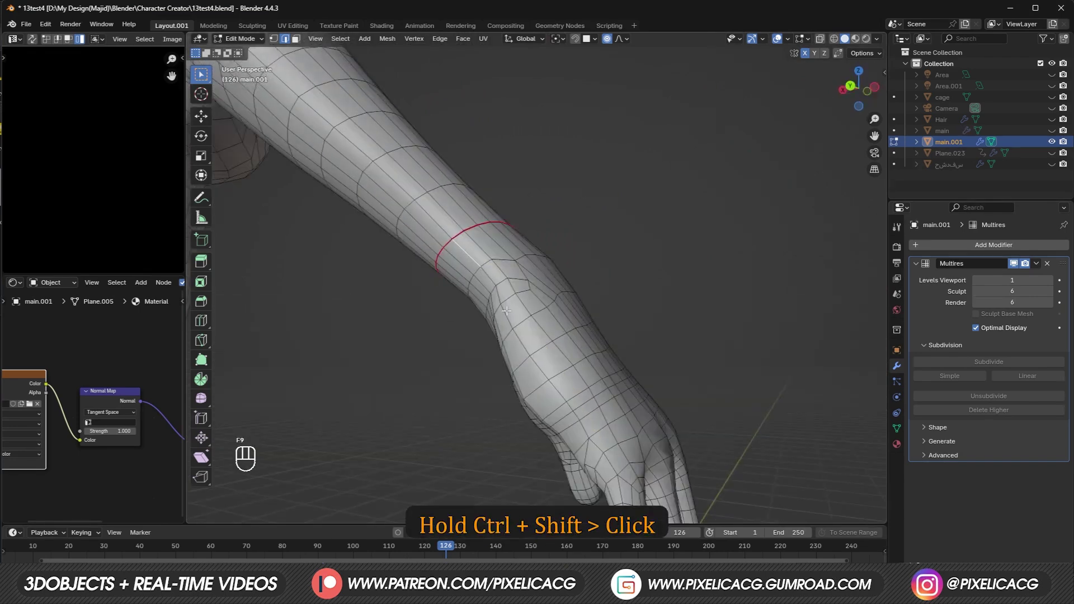
Step: Select the wrist loop and the edges along the finger sides, undoing stray picks
drag(561, 400, 597, 412)
drag(626, 483, 613, 449)
drag(657, 470, 682, 451)
drag(653, 390, 769, 379)
key(ctrl+z)
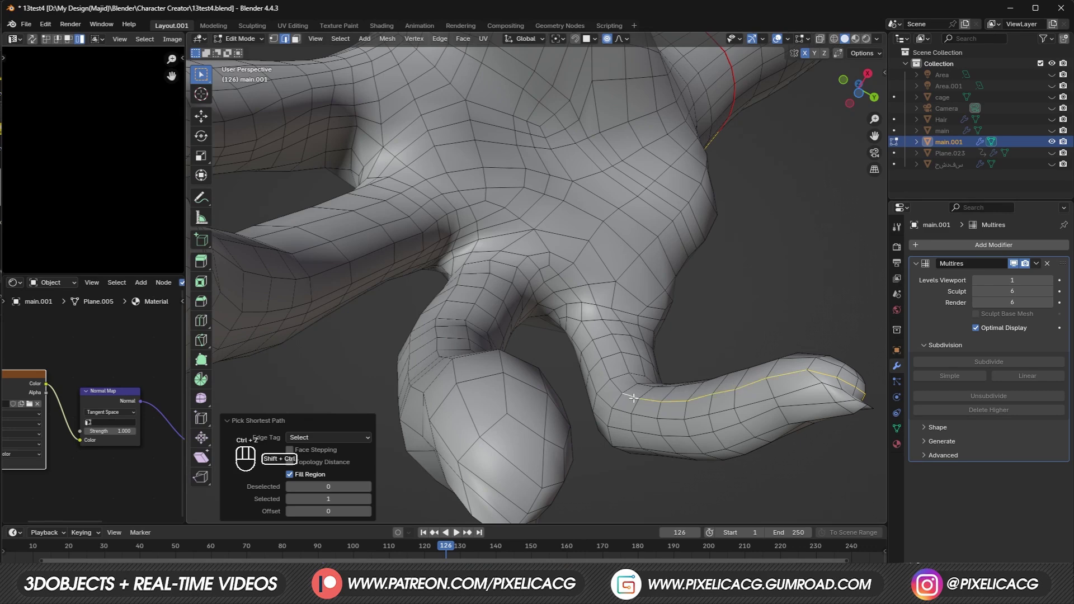
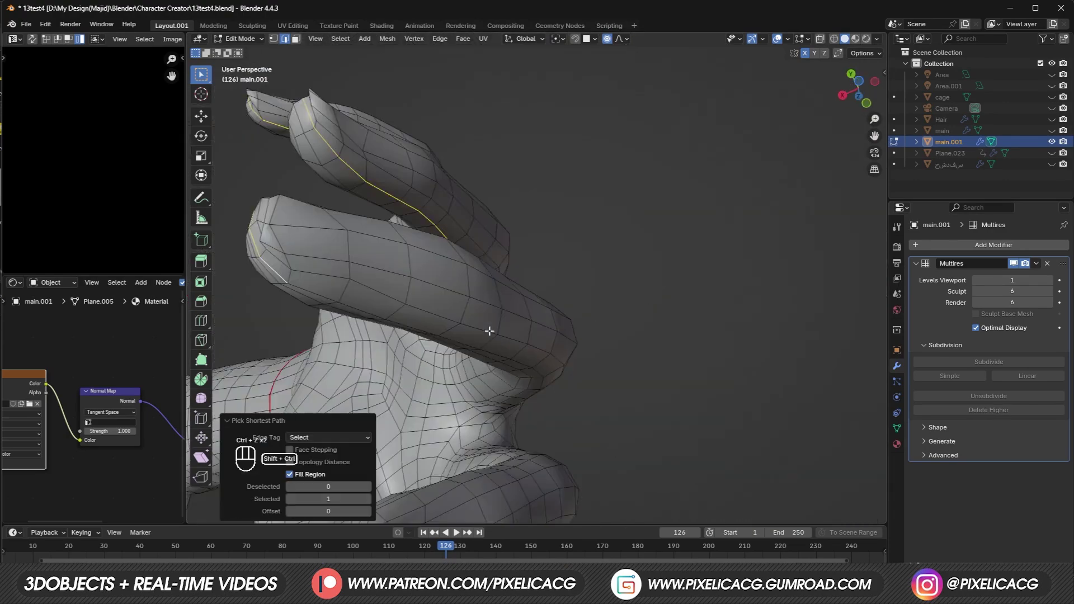
click(474, 340)
key(ctrl+z)
click(465, 350)
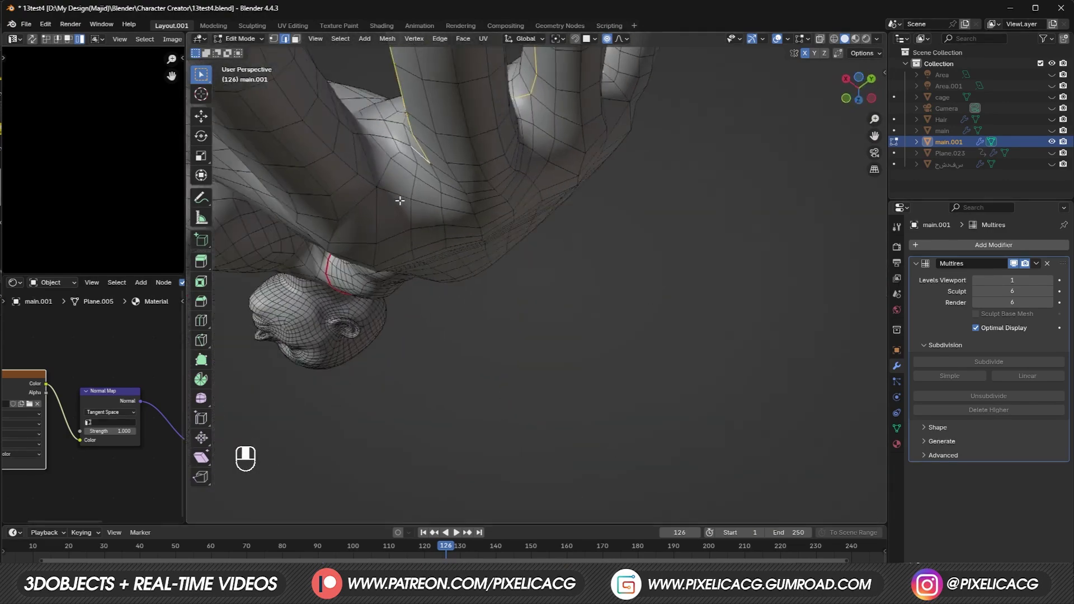
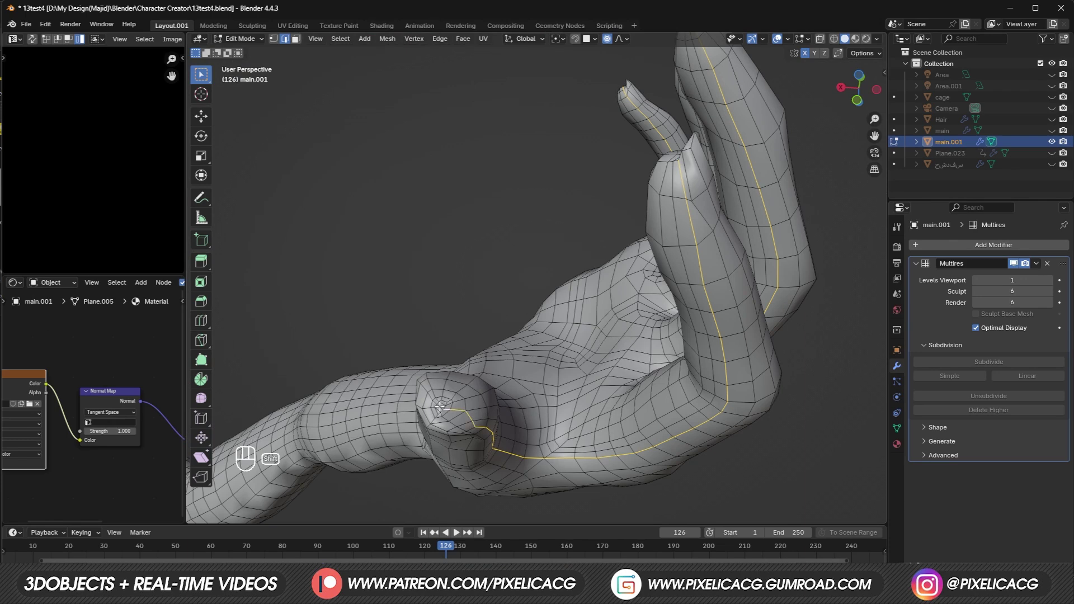
key(ctrl+z)
Step: Mark the finger and thumb side edges as UV seams
drag(330, 433, 487, 412)
drag(486, 412, 541, 403)
drag(679, 293, 654, 317)
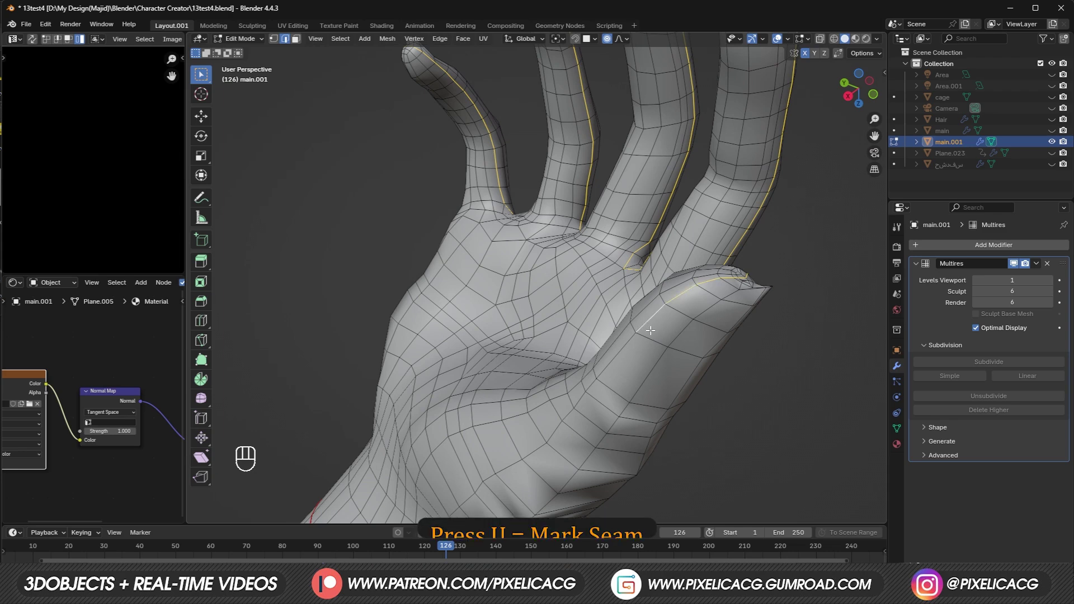
key(u)
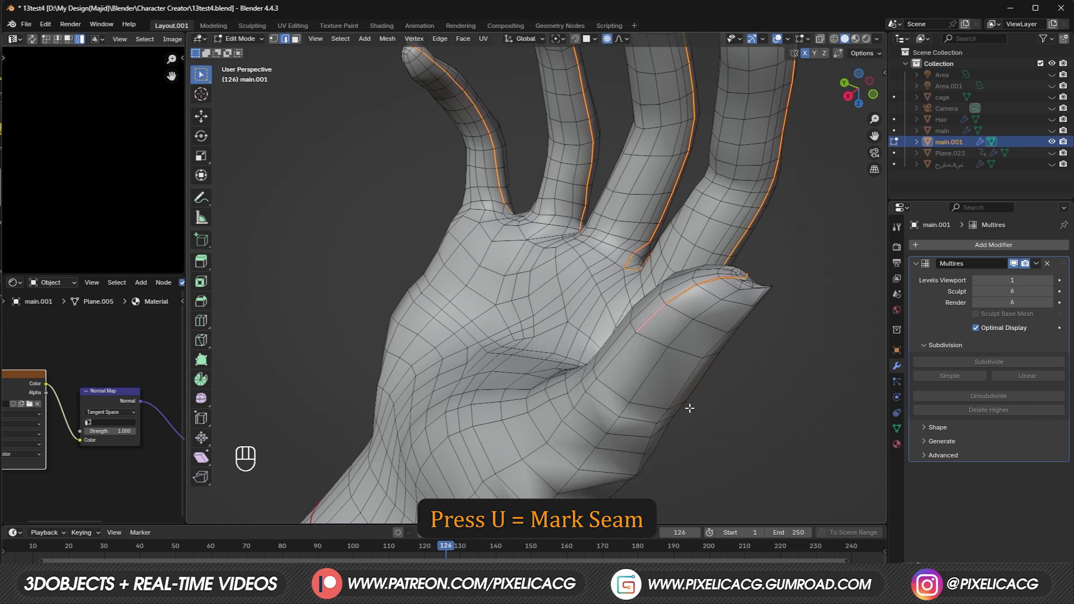
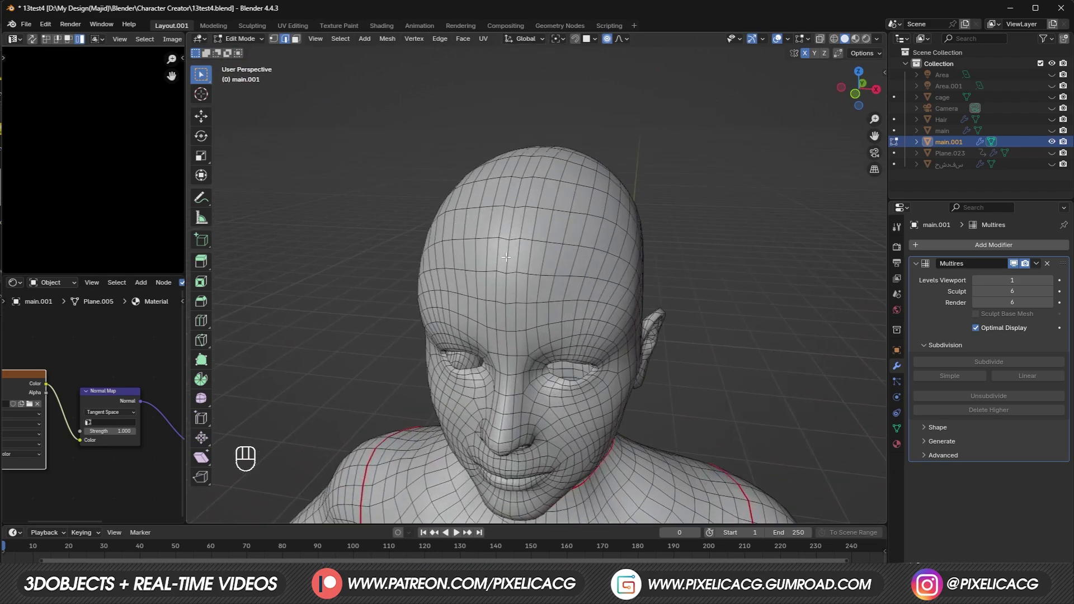
Step: Mark the head's centre edge loop from forehead to nape as a UV seam
drag(648, 320, 556, 300)
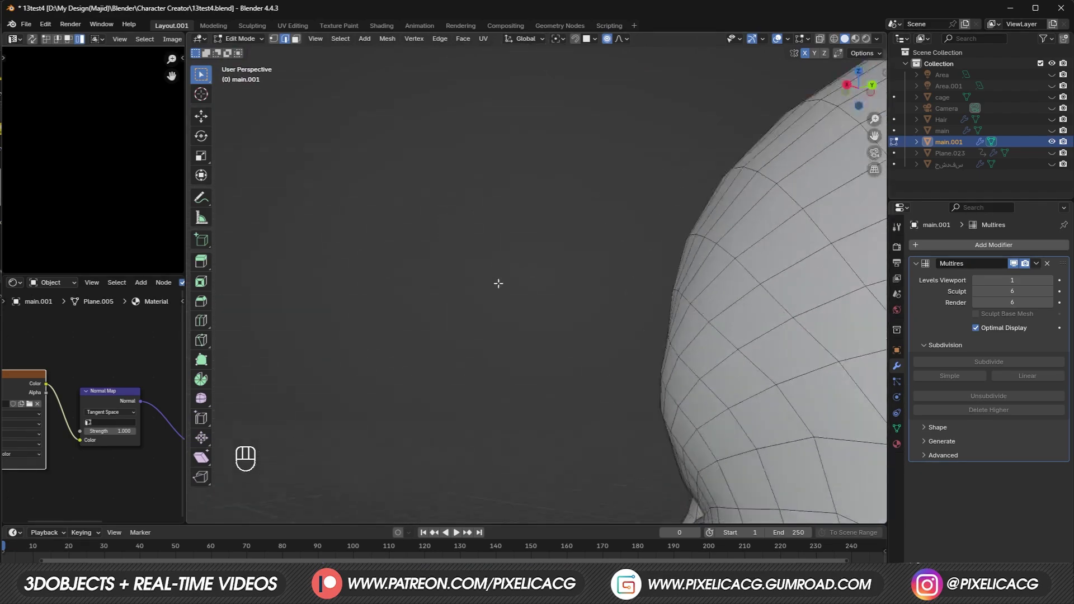
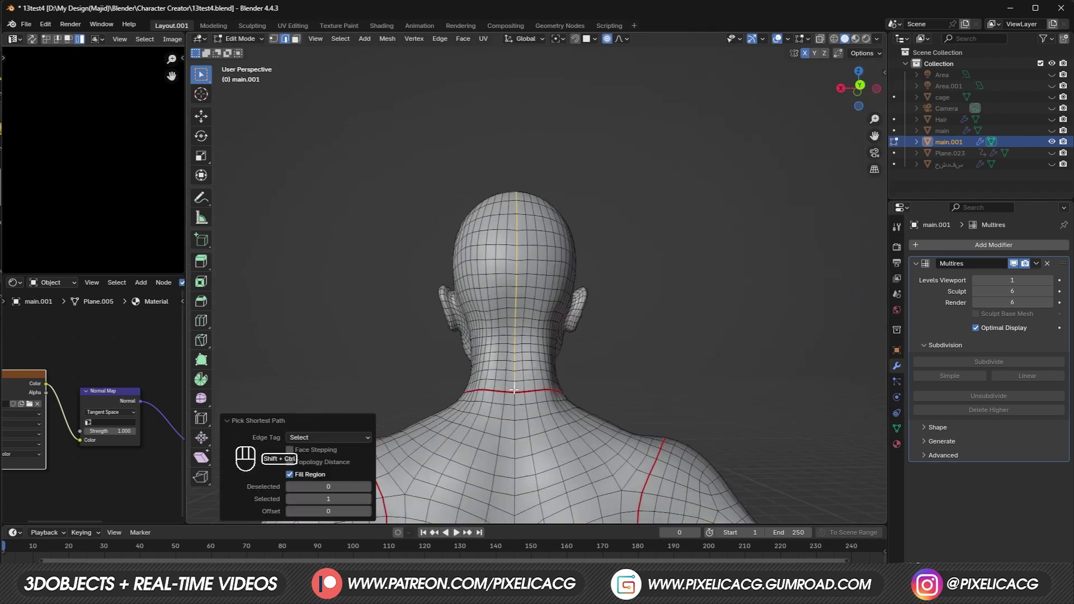
drag(465, 338, 704, 364)
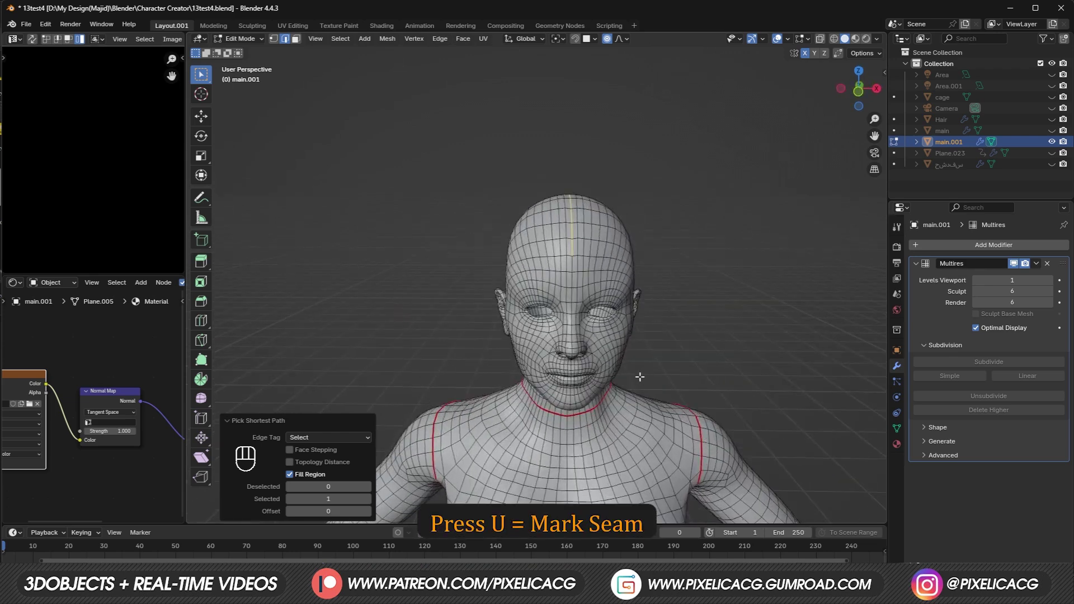
key(u)
middle_click(679, 385)
key(F10)
key(ctrl+z)
Step: Select an edge path behind the ear in wireframe view
middle_click(660, 403)
key(z)
drag(563, 382, 490, 306)
drag(327, 336, 267, 336)
drag(318, 323, 442, 282)
drag(557, 318, 457, 388)
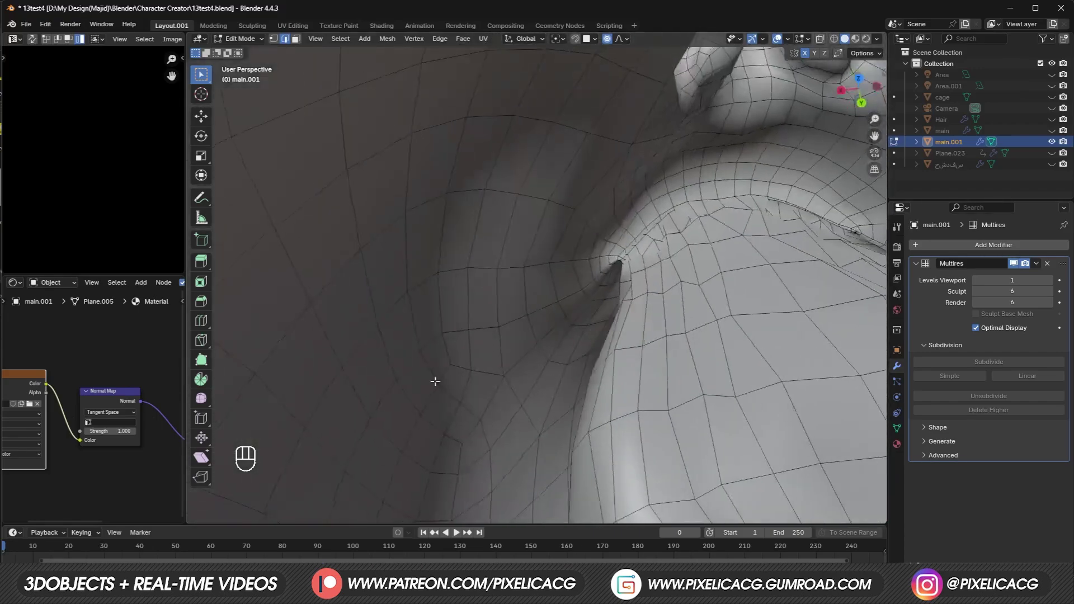
middle_click(665, 309)
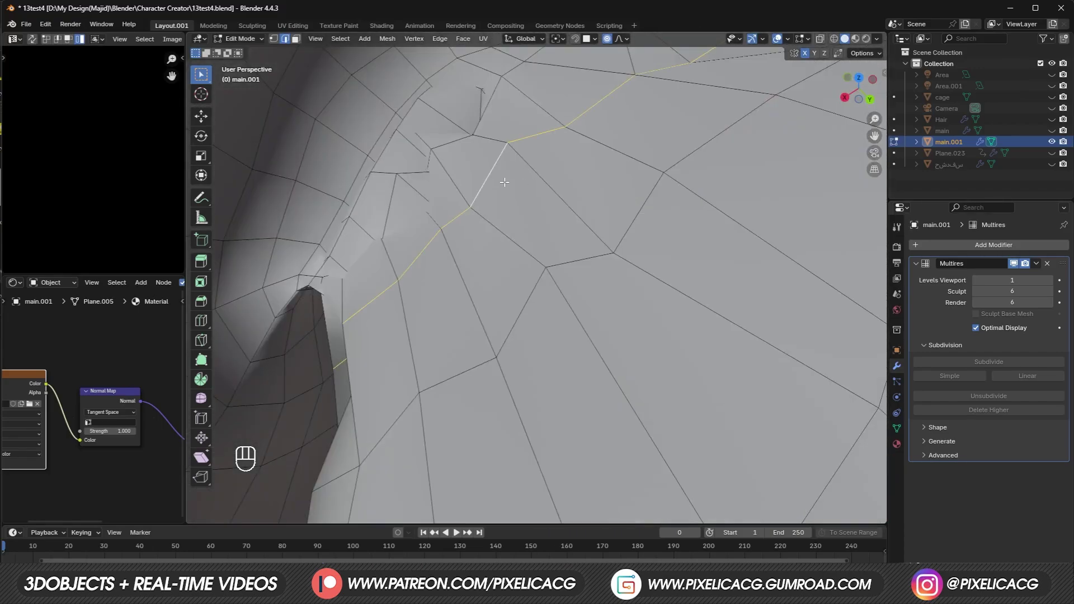
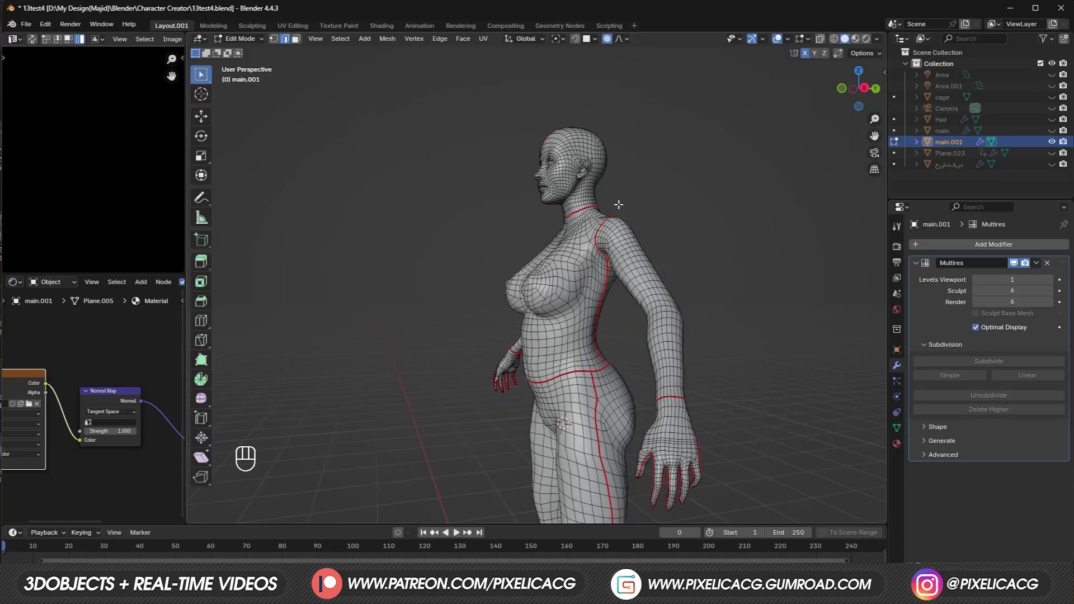
Step: Select the edge loop along the back of the arm and mark it as a seam
drag(446, 319, 371, 324)
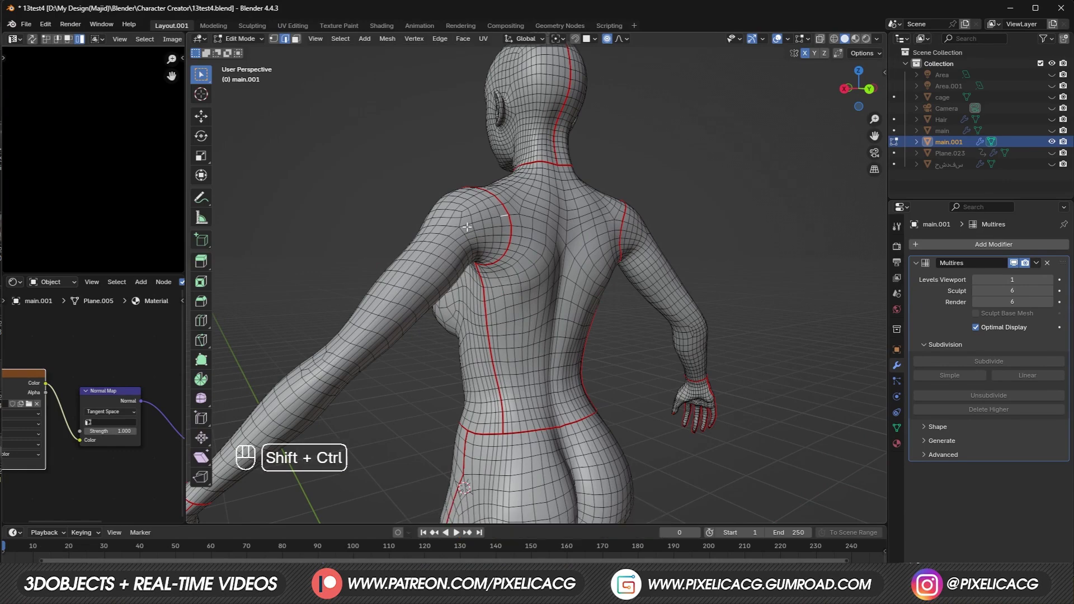
drag(511, 241, 558, 217)
middle_click(513, 257)
key(ctrl+shift+z)
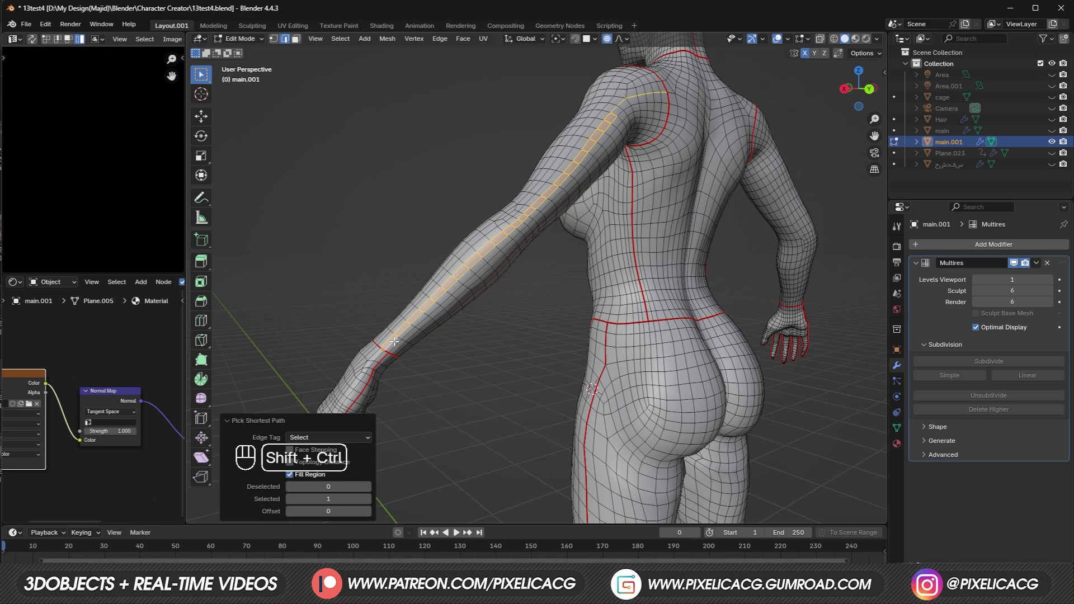
key(ctrl+z)
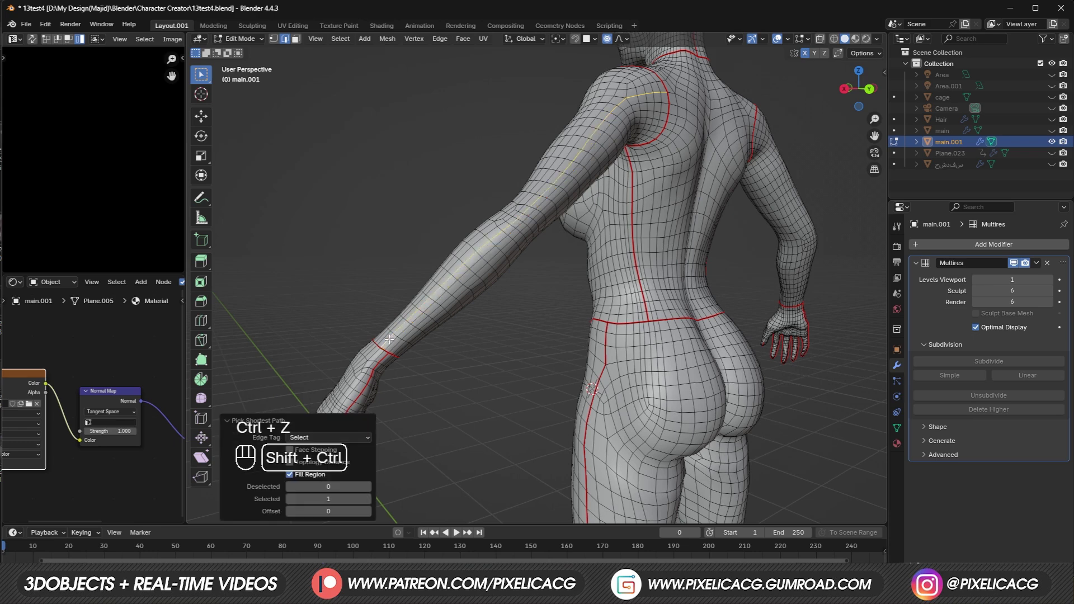